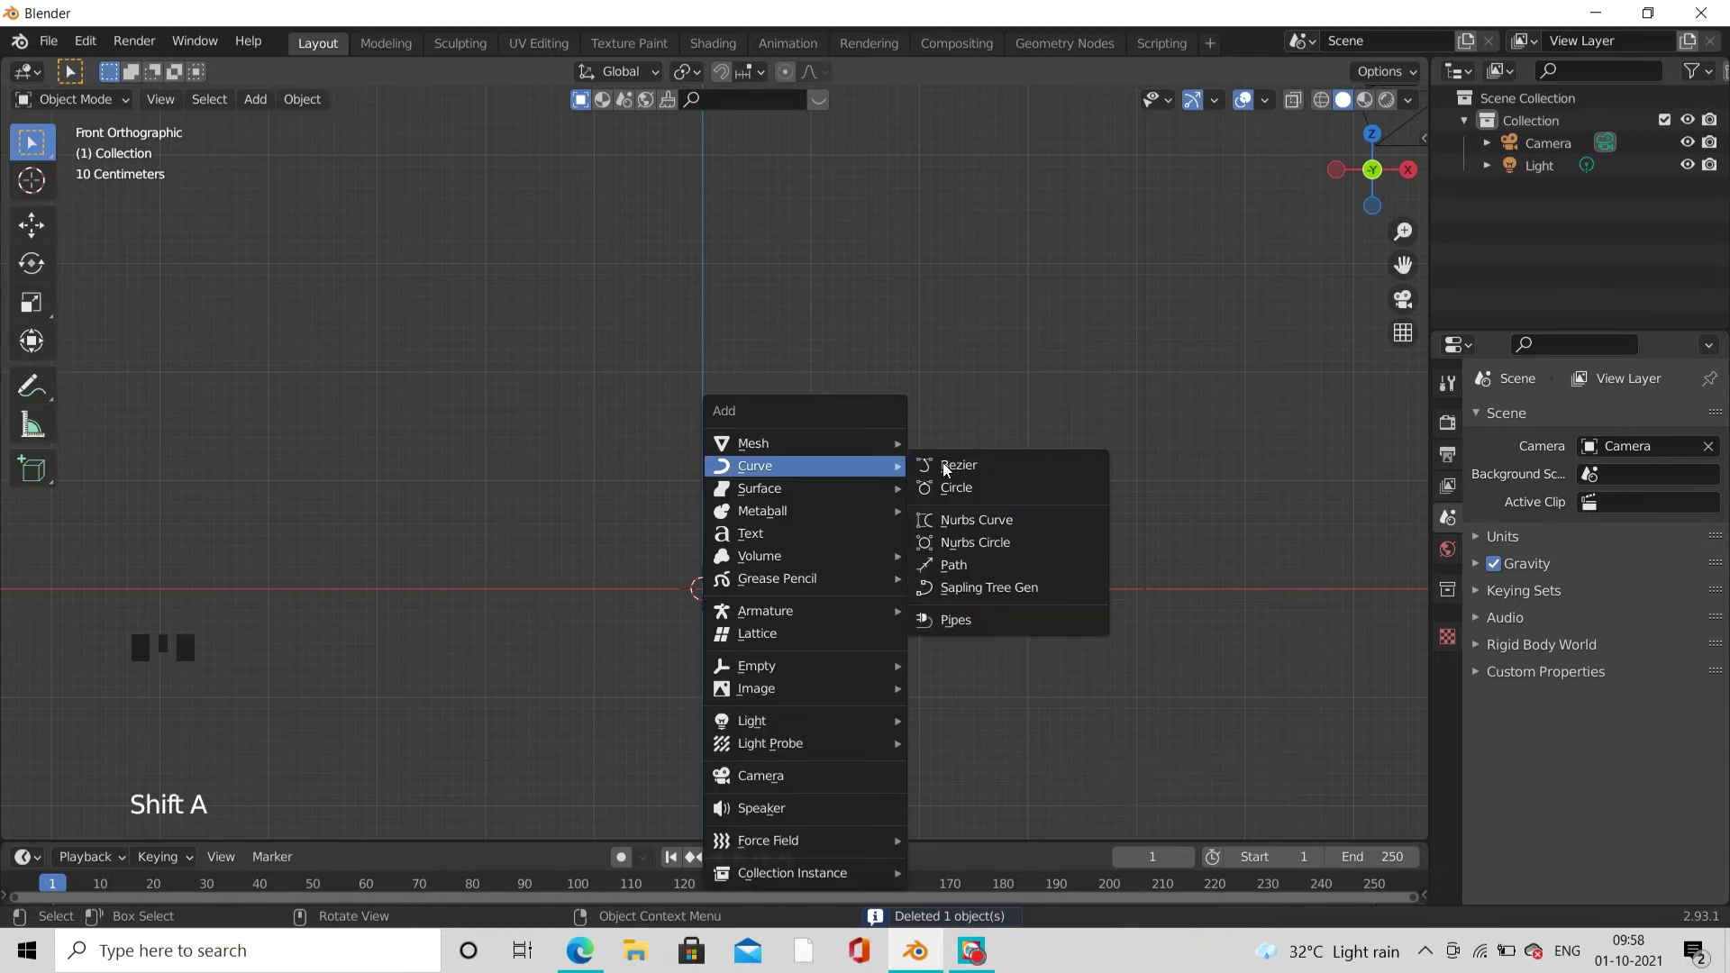
Add a Pipes curve object, a tall panel of thin pipe outlines.
{"action": "scroll", "scroll_direction": "up", "scroll_amount": 3}
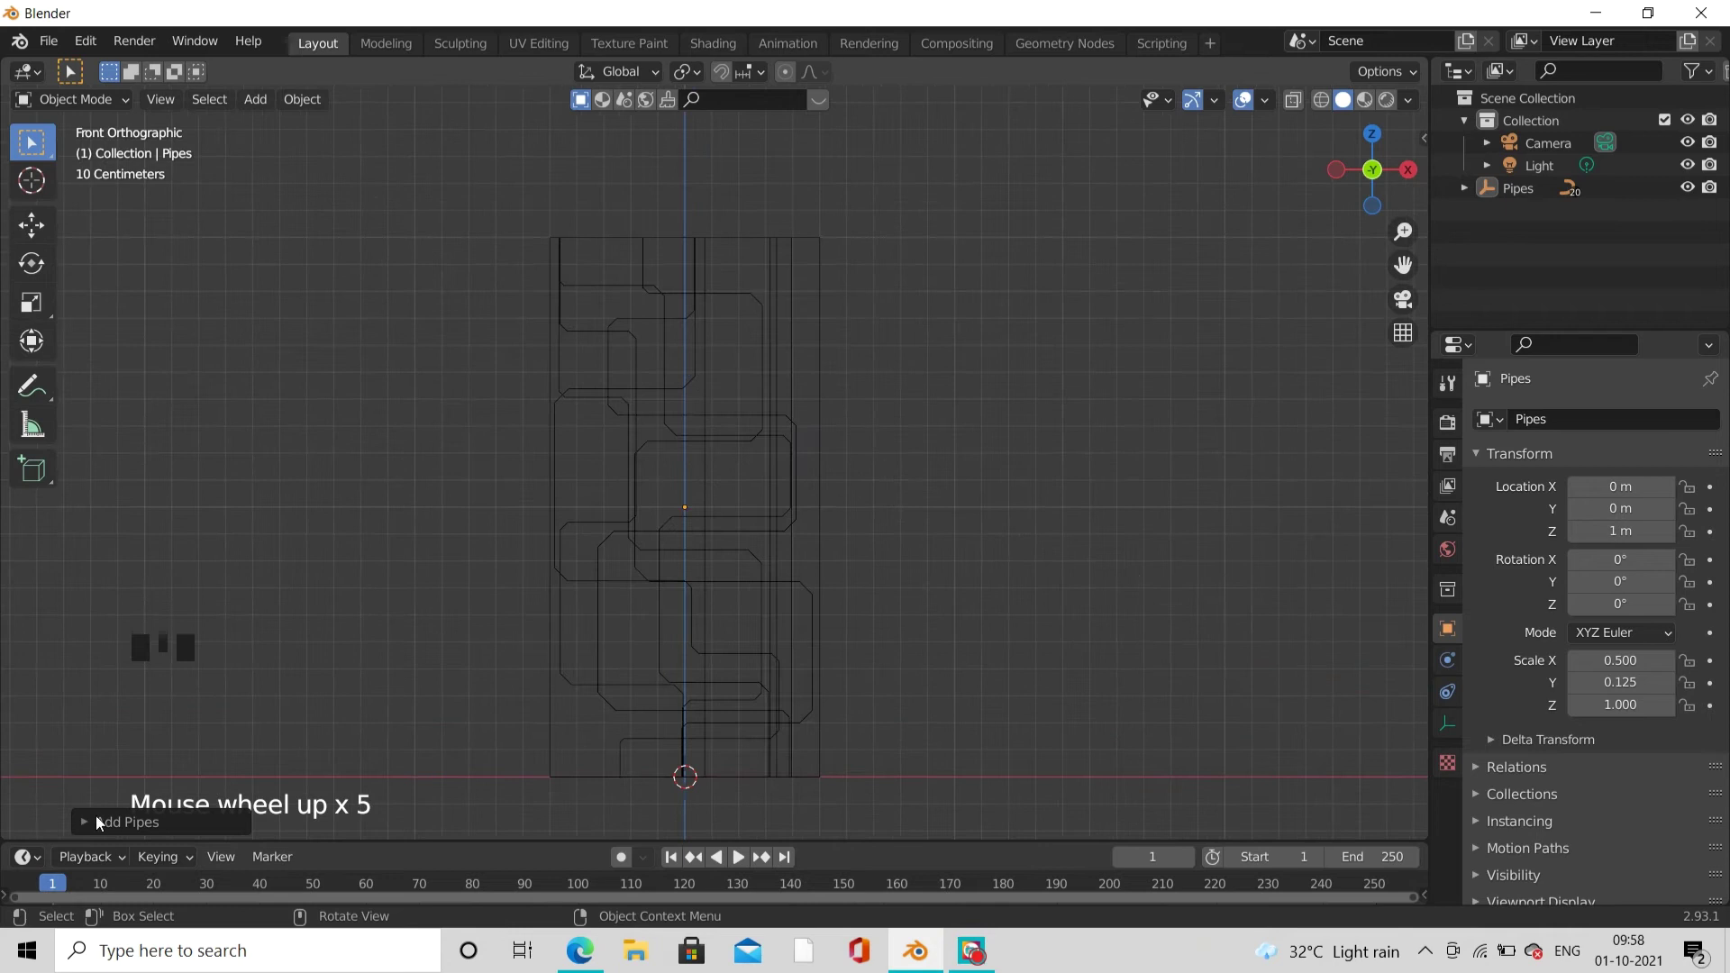
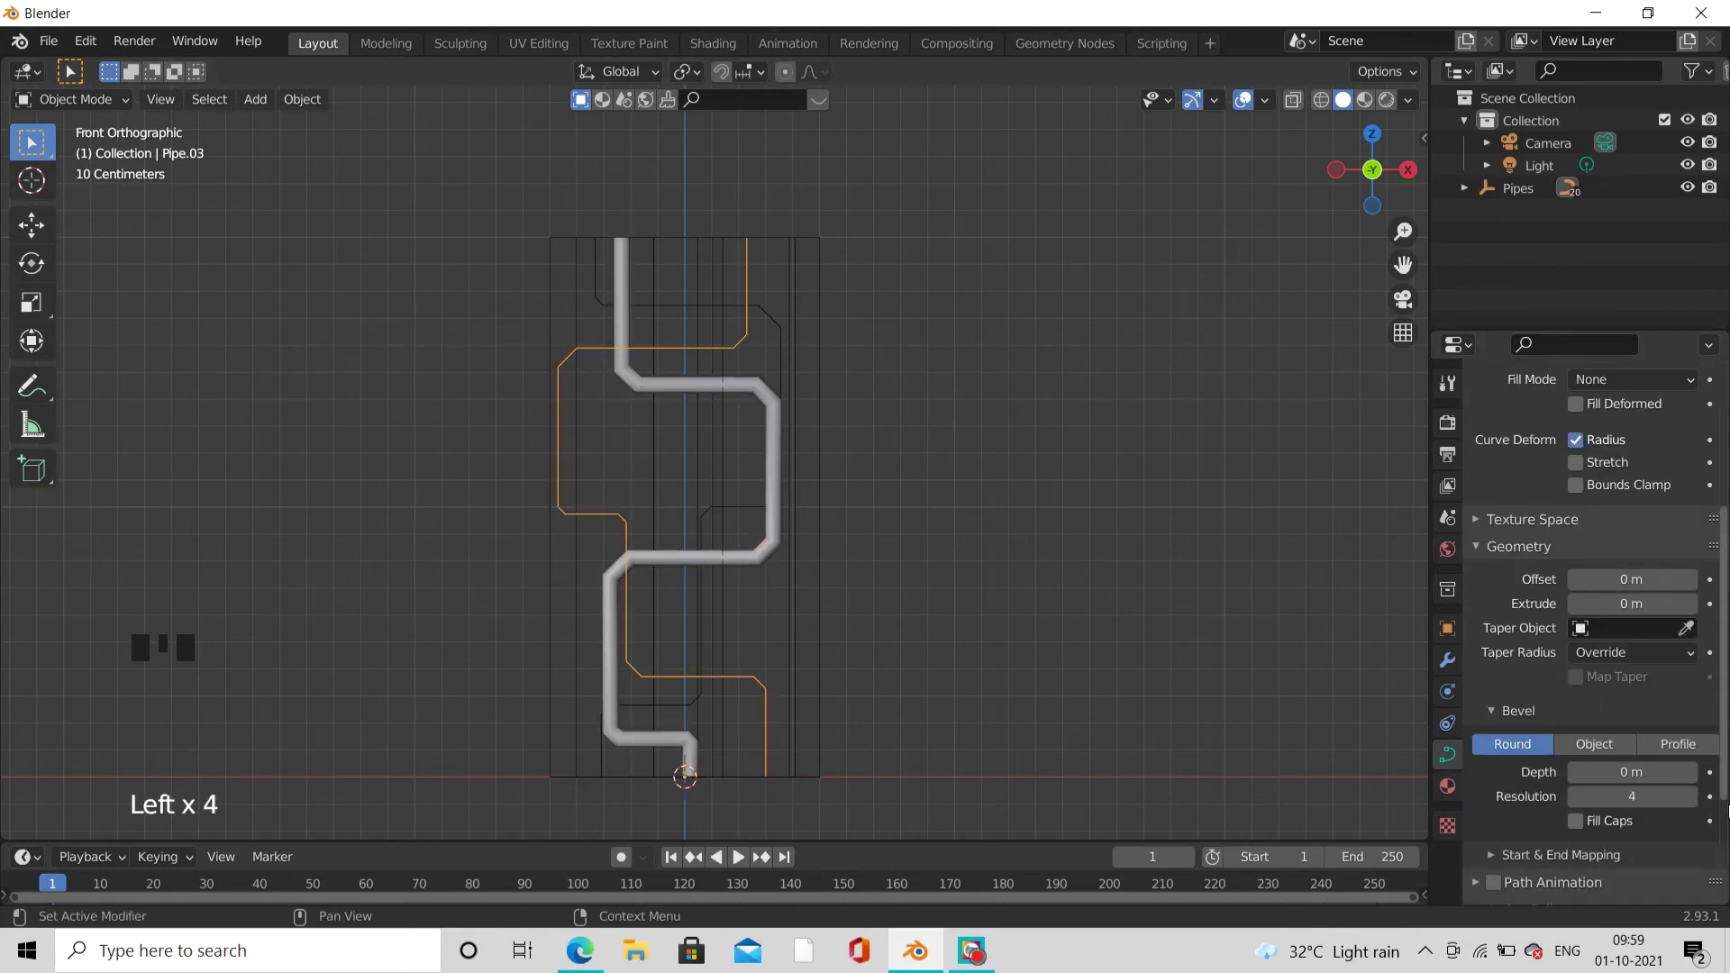
Give each remaining pipe a 0.02 m bevel depth and view the tubular panel in perspective.
{"action": "left_click_drag", "start_coordinate": [1695, 777], "coordinate": [714, 619]}
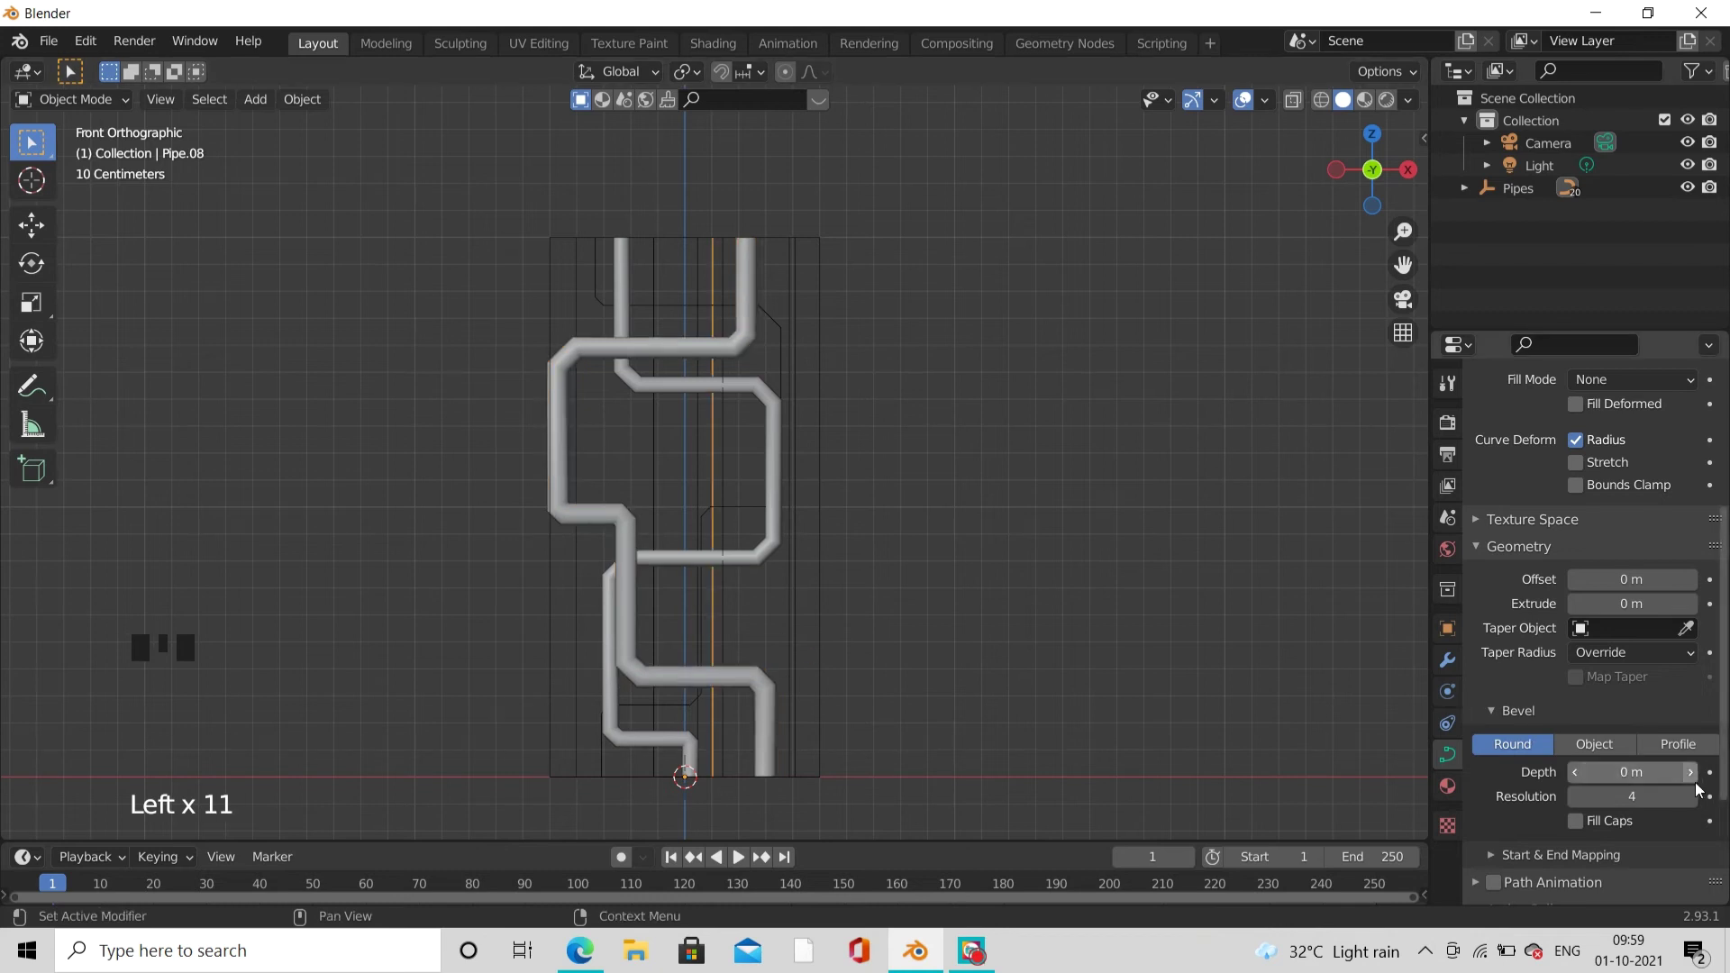
{"action": "left_click_drag", "start_coordinate": [1705, 788], "coordinate": [658, 306]}
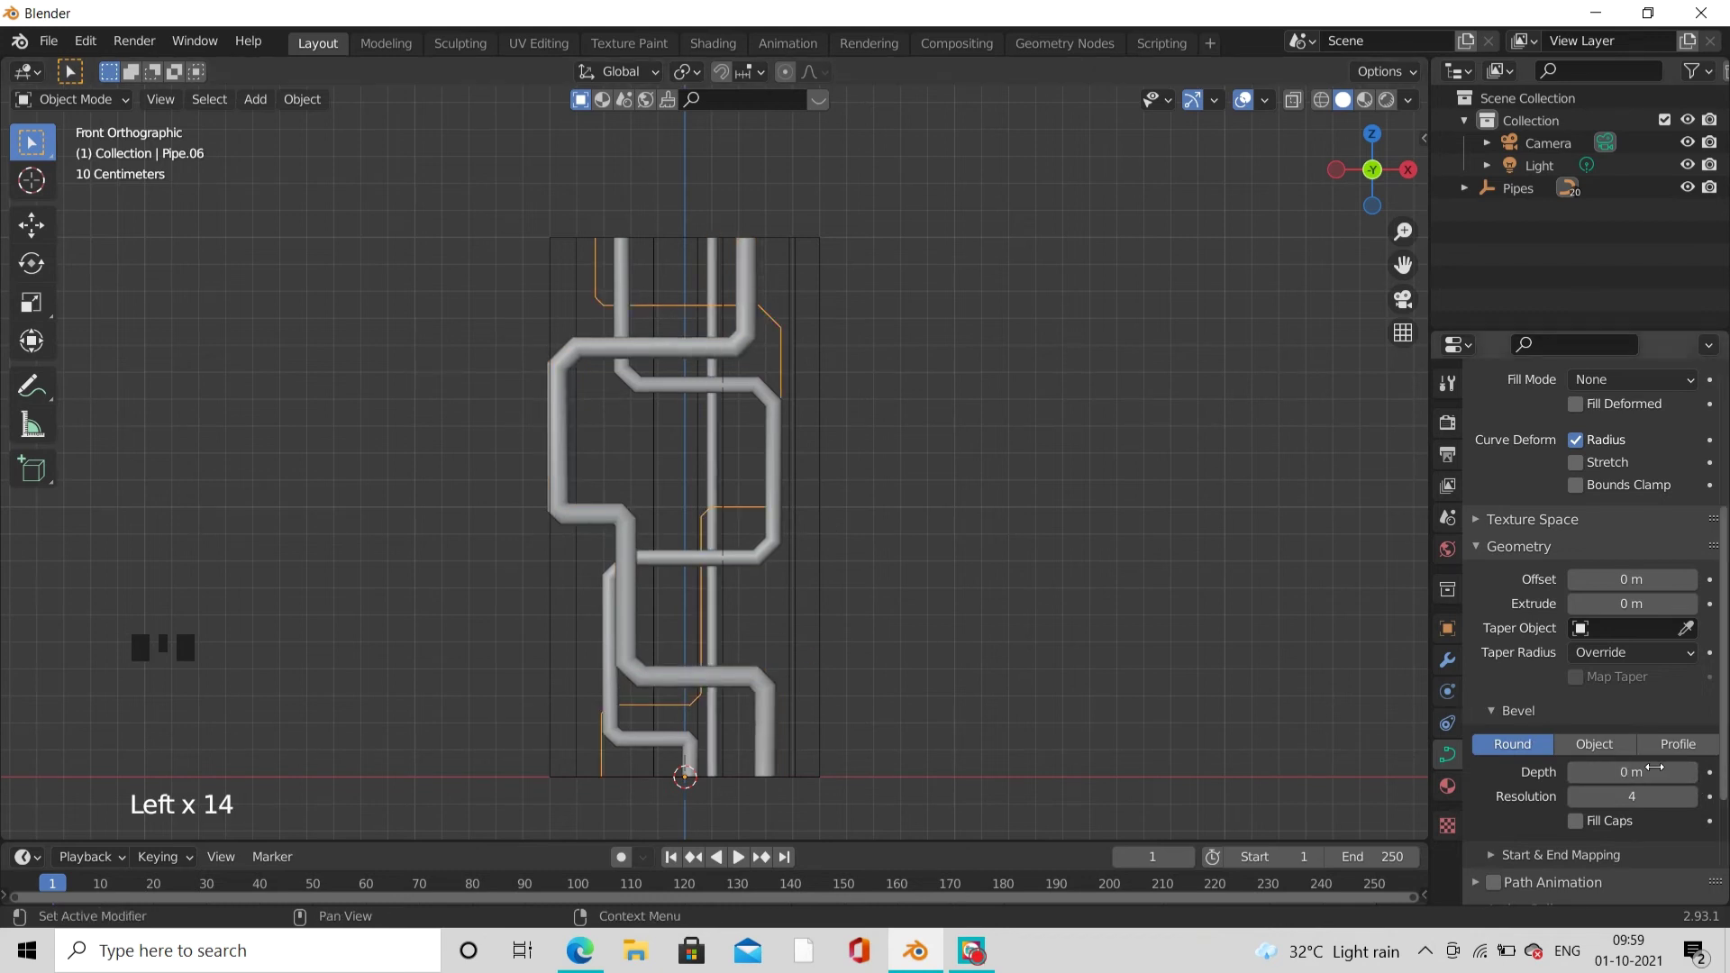
{"action": "left_click_drag", "start_coordinate": [1695, 777], "coordinate": [733, 773]}
{"action": "left_click_drag", "start_coordinate": [1696, 777], "coordinate": [661, 512]}
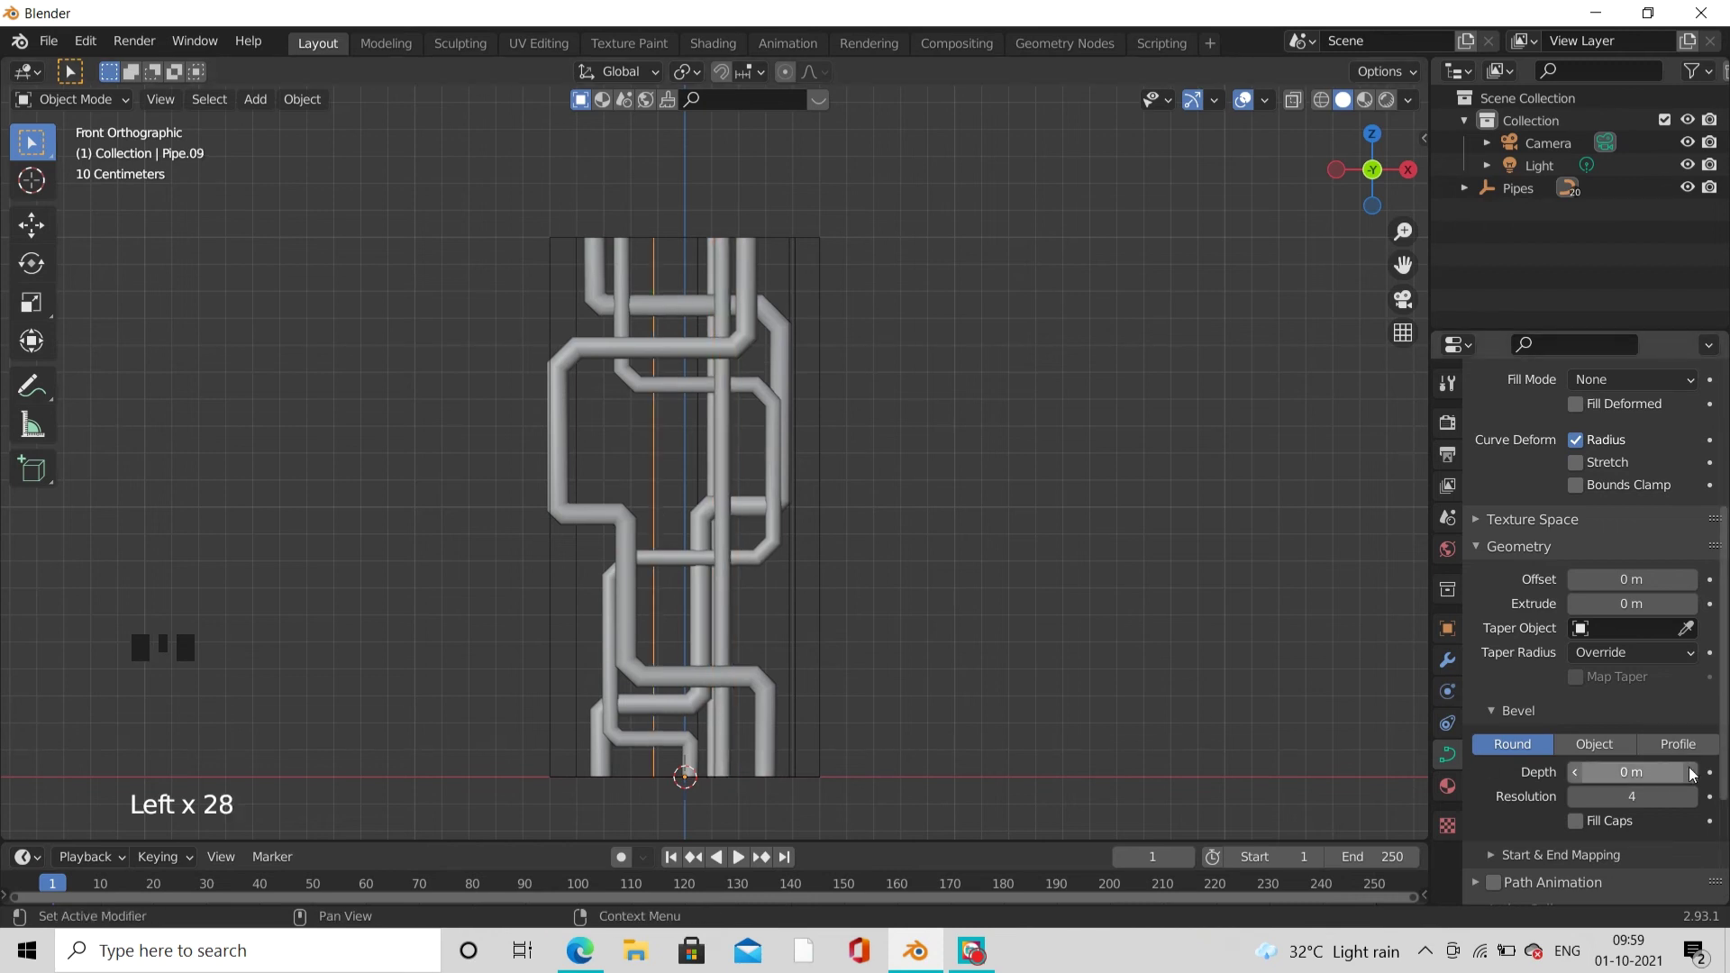
{"action": "left_click", "coordinate": [1697, 775]}
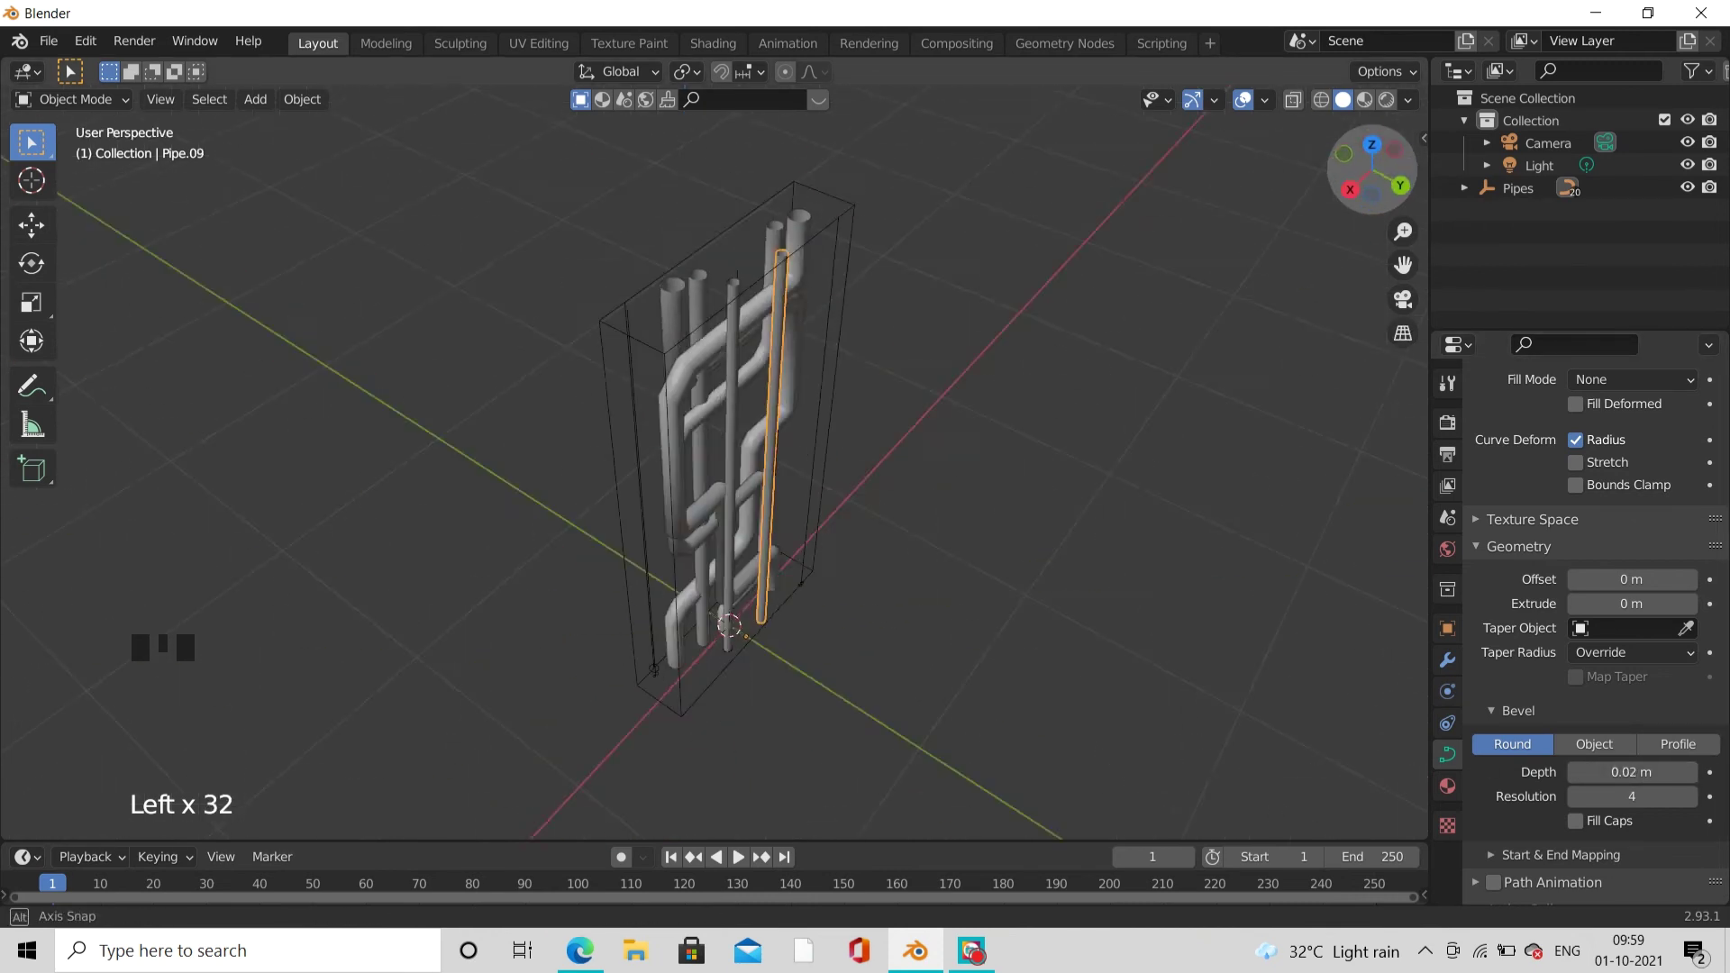